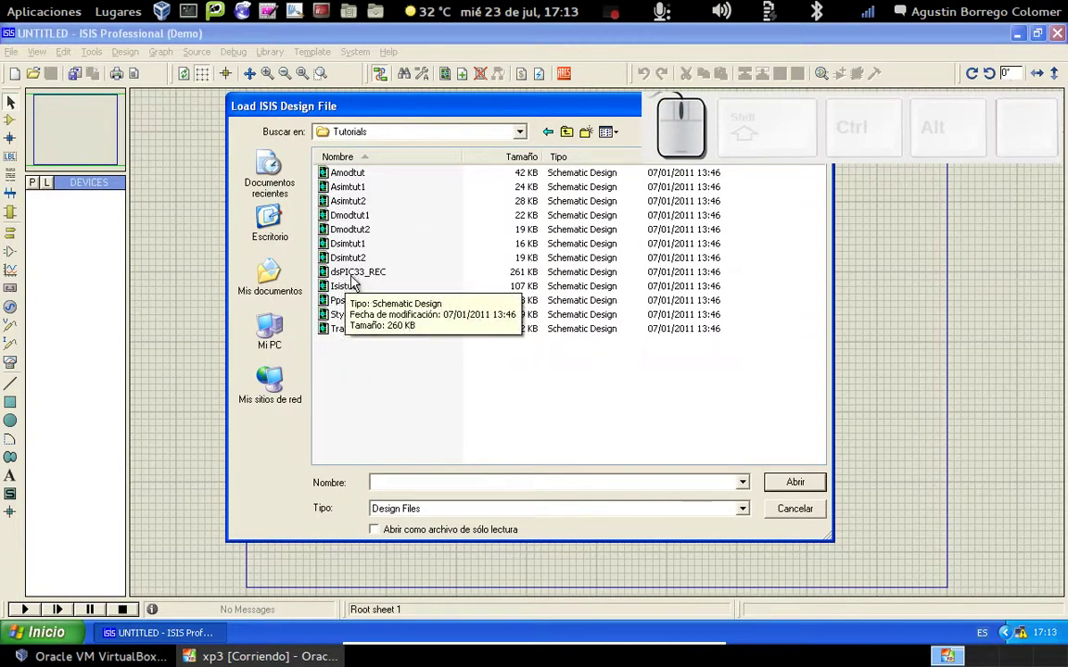
# Step: Choose the dsPIC33_REC design file in the Tutorials folder of the Load ISIS Design File dialog
pyautogui.click(362, 287)
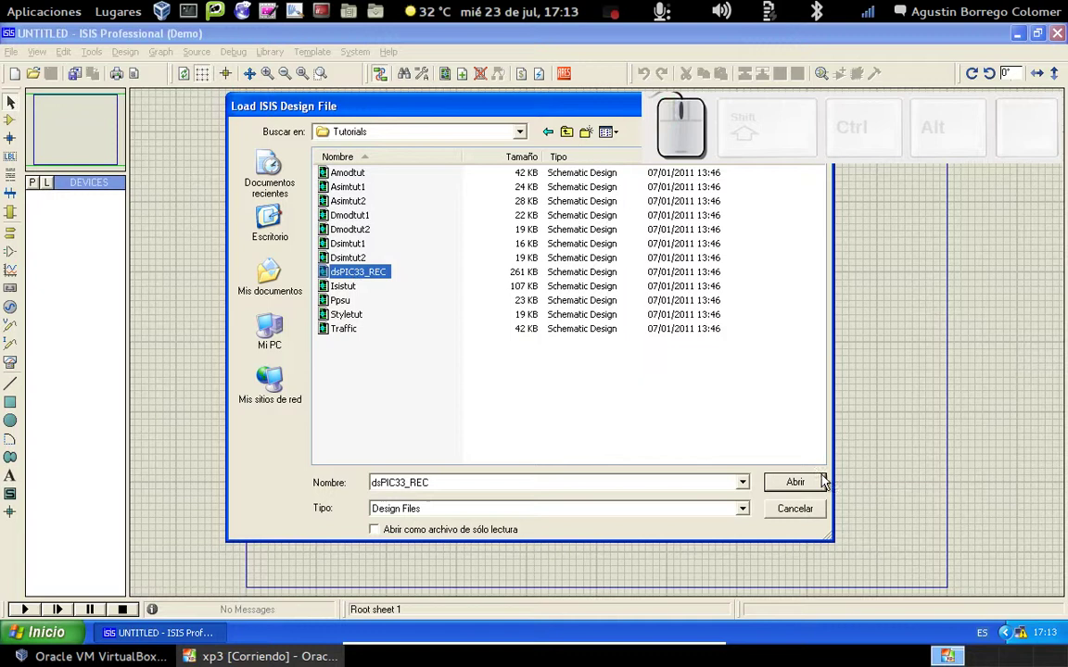
# Step: Zoom out until the whole dsPIC33FJ12GP201 Data Recorder sheet sits small in the centre of the view
pyautogui.click(819, 486)
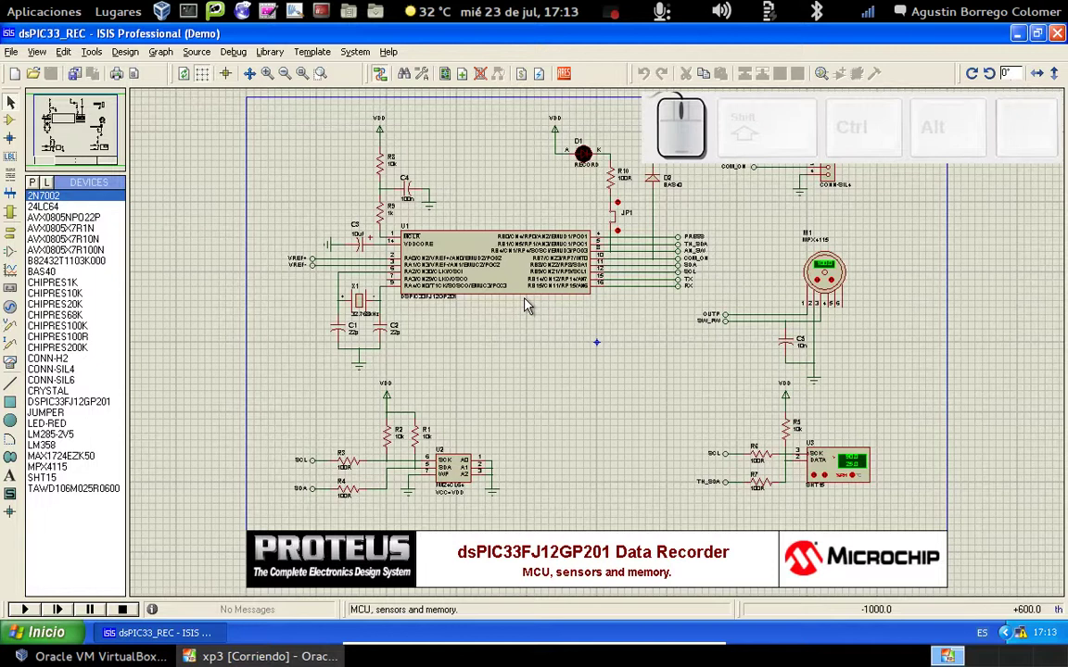
pyautogui.scroll(-3)
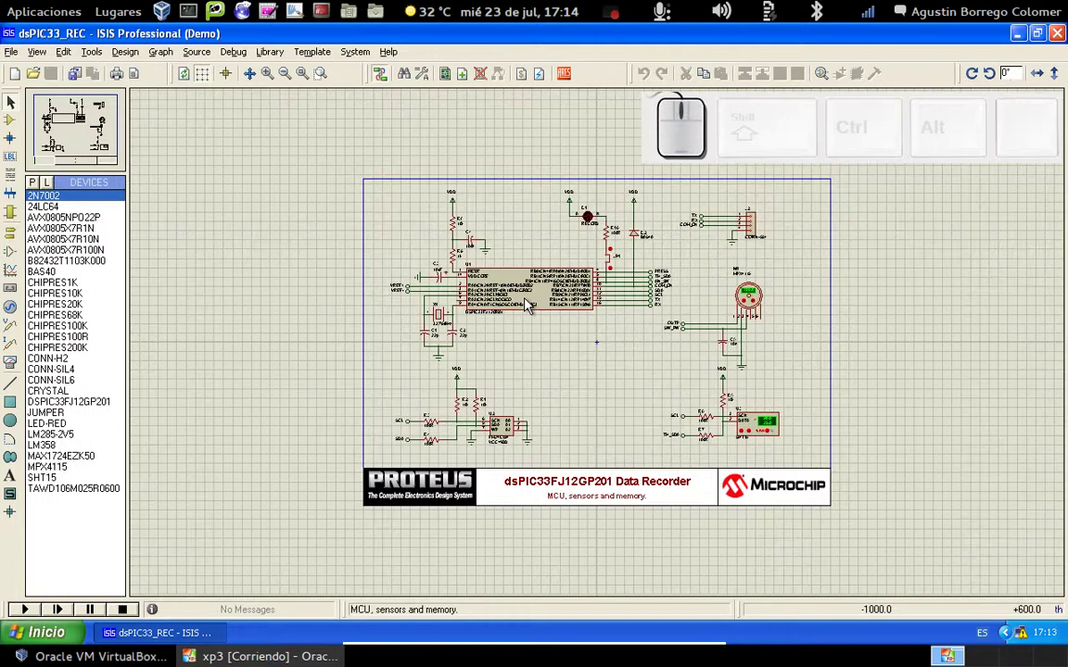
pyautogui.scroll(-3)
pyautogui.scroll(-3)
pyautogui.scroll(-3)
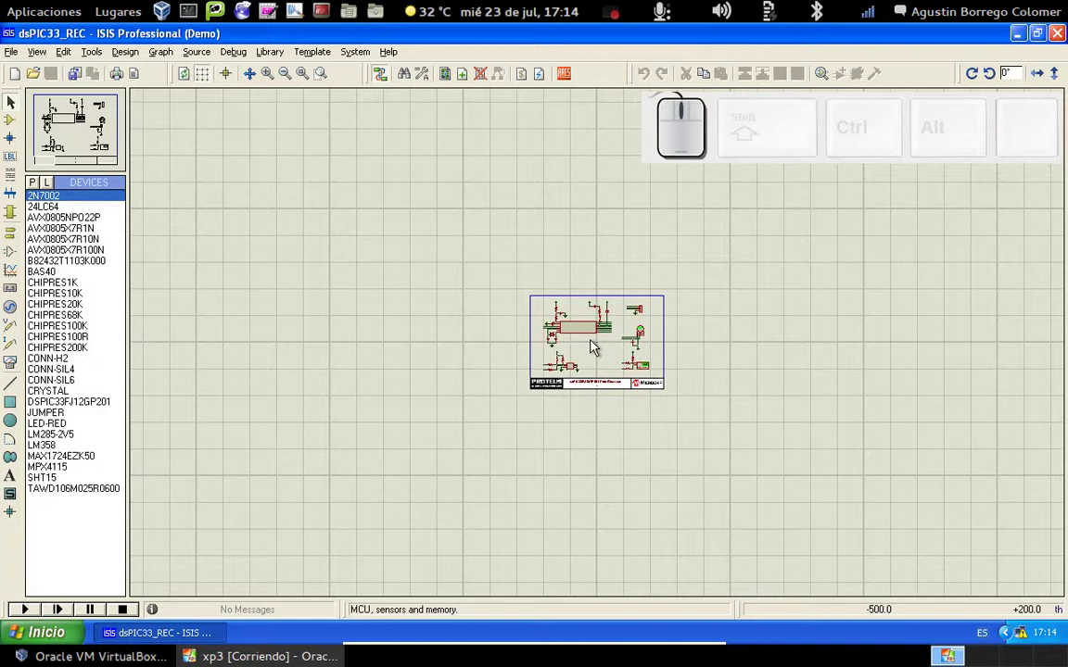
# Step: Zoom in close on the 1k resistor R9 and capacitor C4 on U1's MCLR reset line
pyautogui.scroll(3)
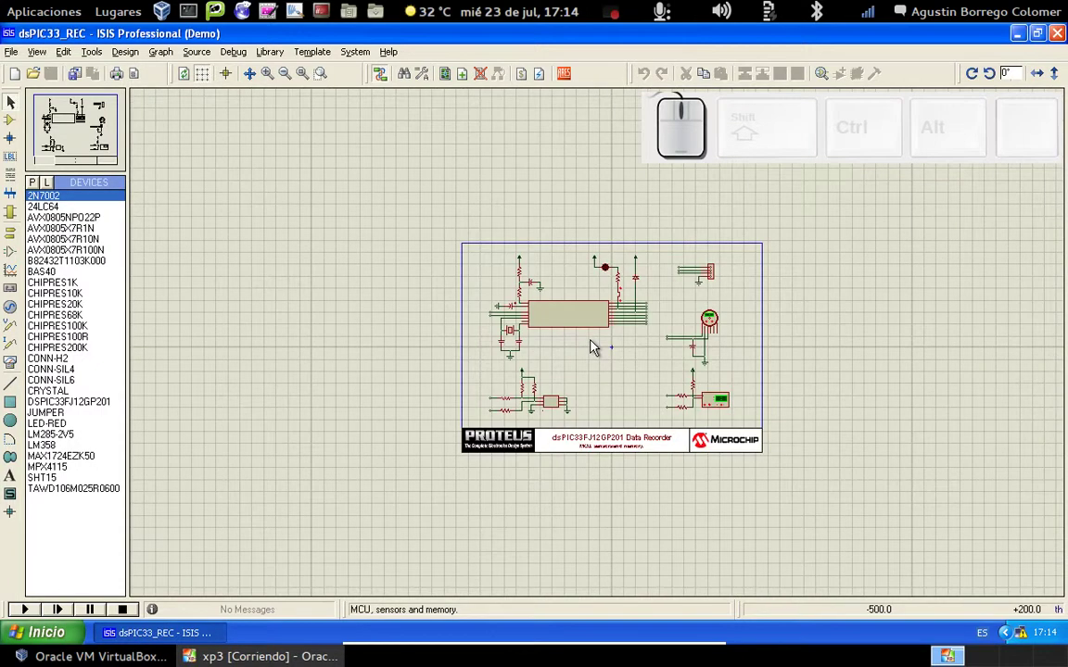
pyautogui.scroll(3)
pyautogui.scroll(3)
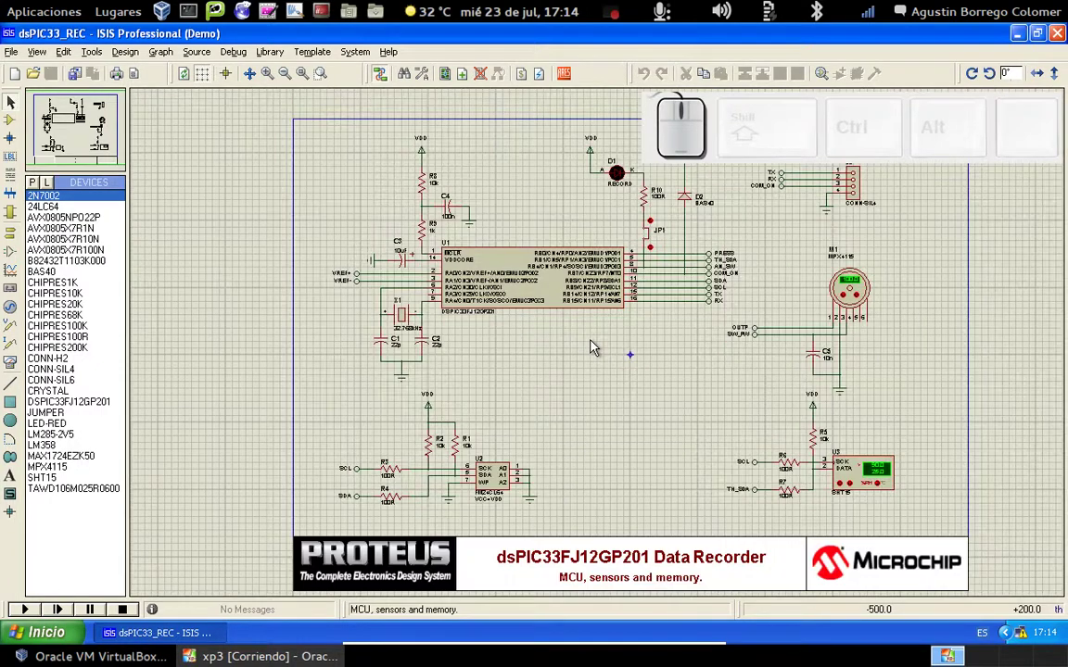
pyautogui.scroll(-3)
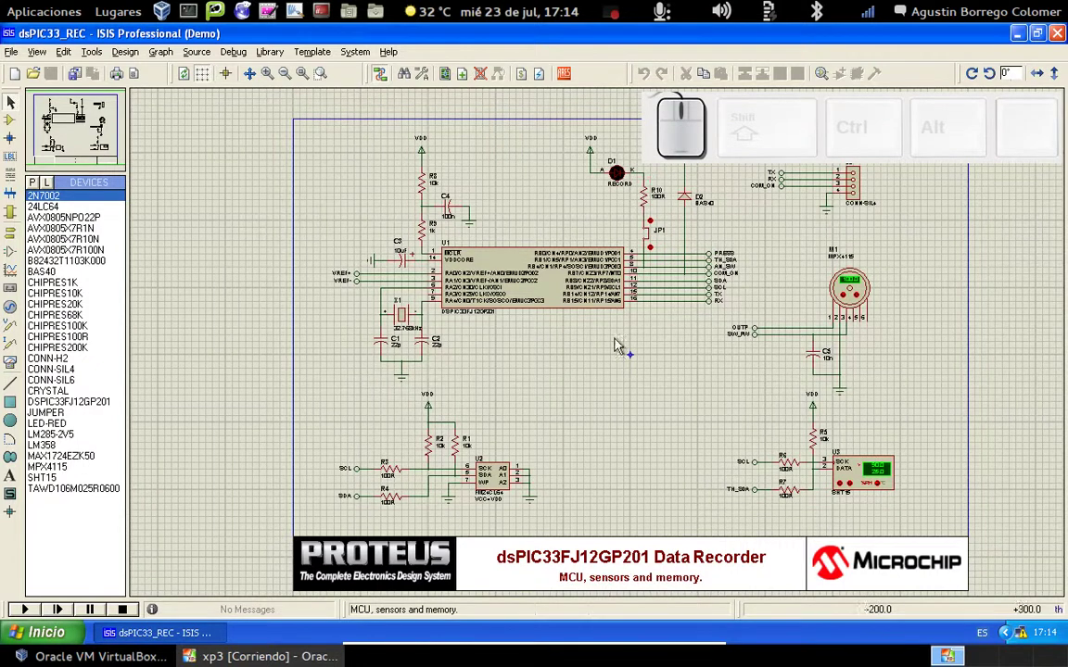
pyautogui.scroll(3)
pyautogui.scroll(3)
pyautogui.scroll(3)
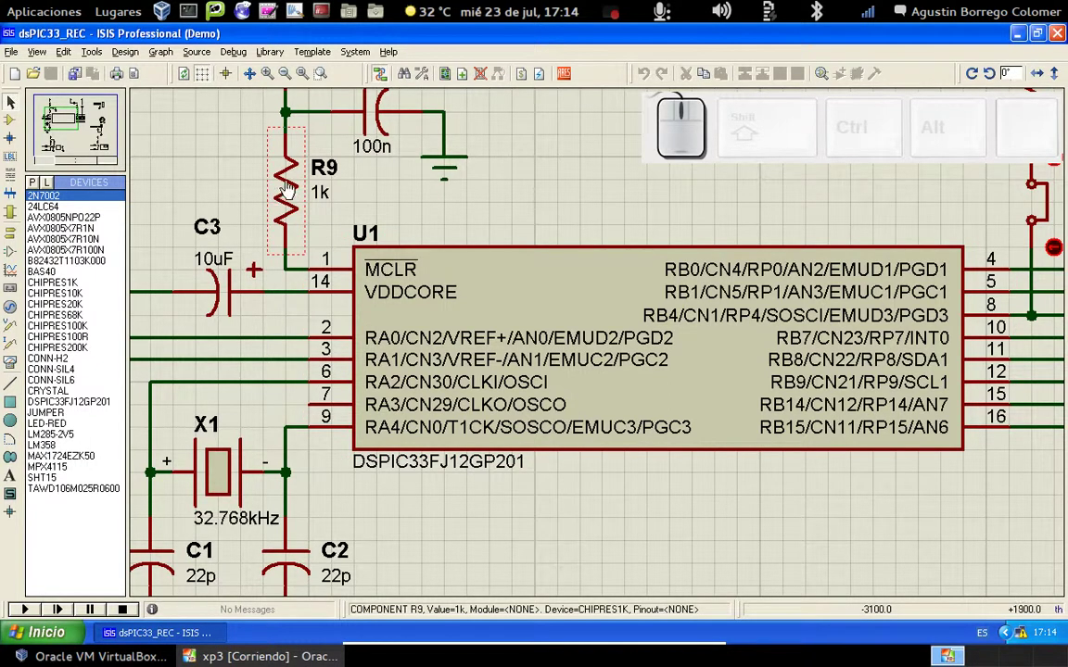
pyautogui.scroll(3)
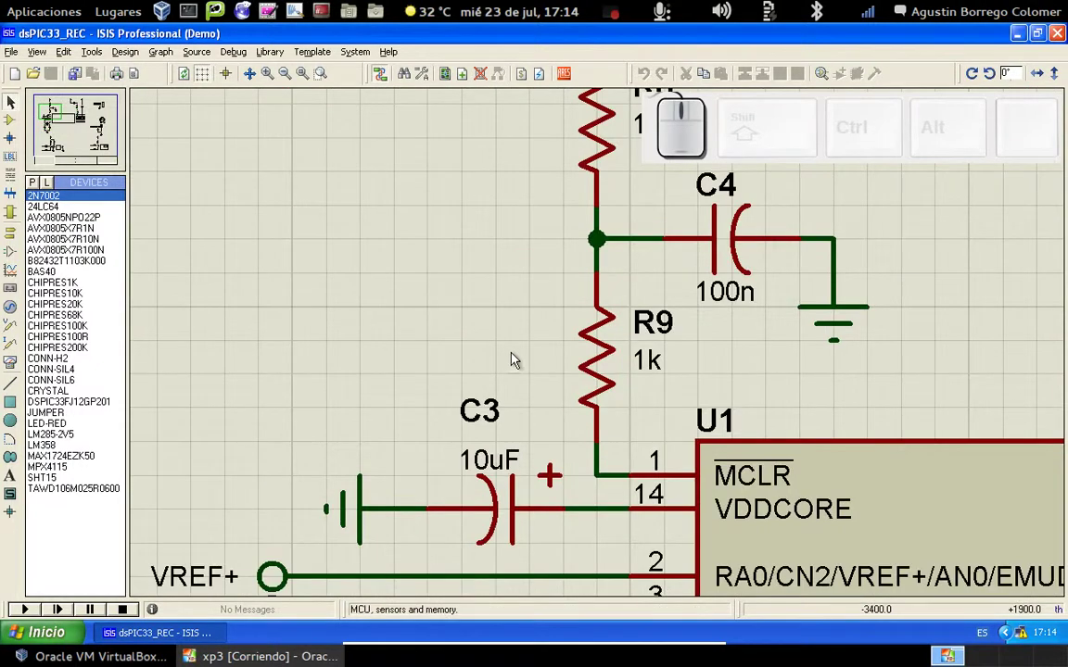
pyautogui.scroll(3)
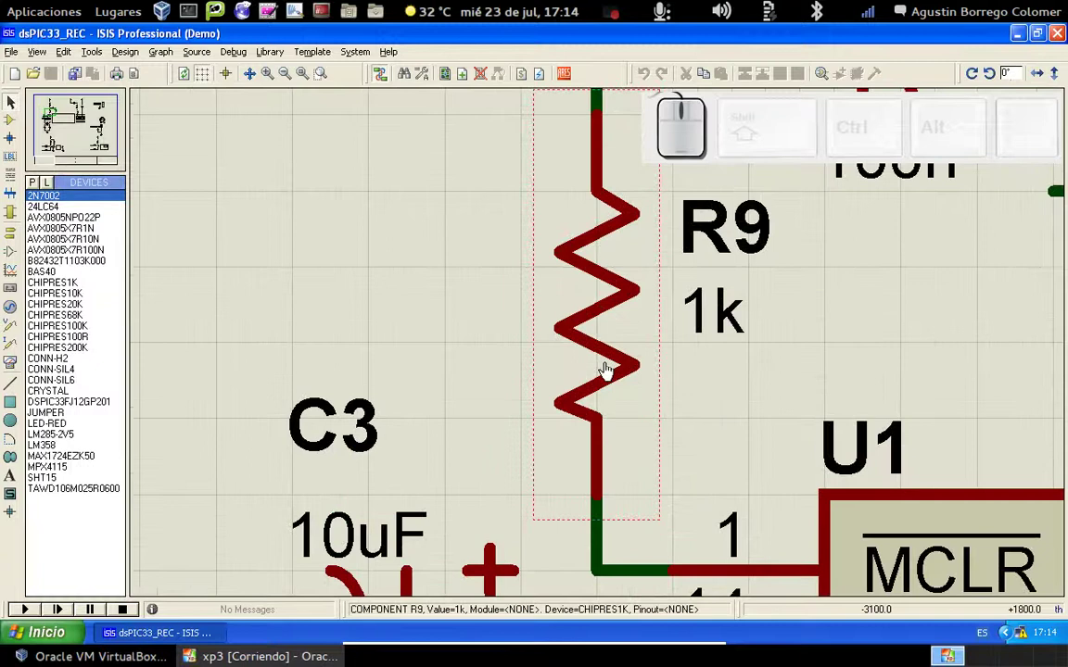
# Step: Zoom in on microcontroller U1 with F6, then back out in steps with F7
pyautogui.scroll(-3)
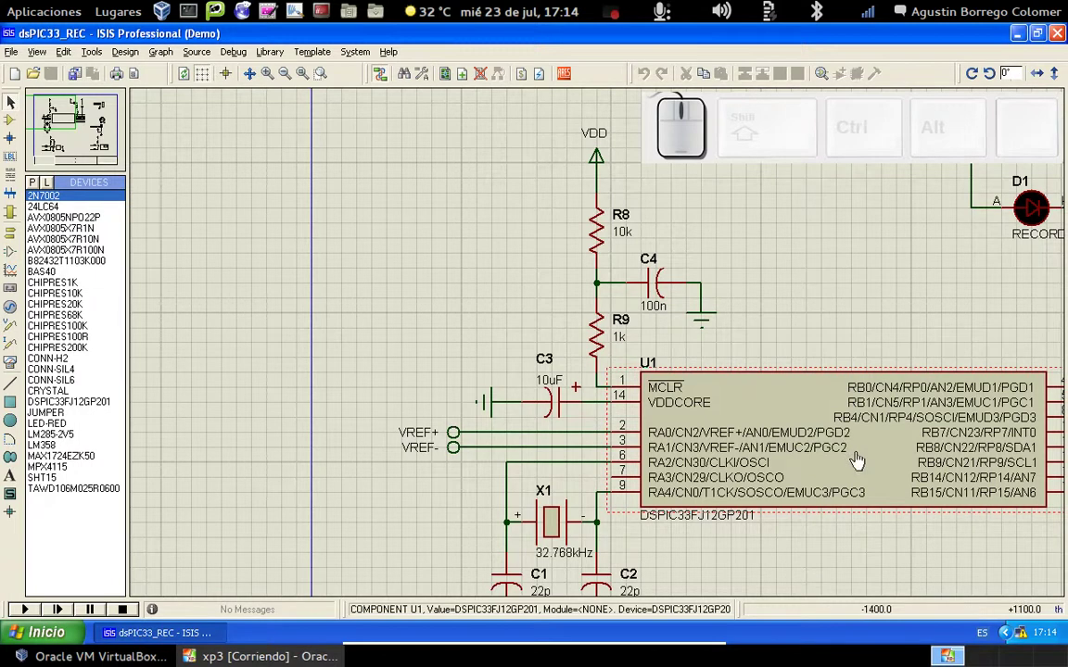
pyautogui.scroll(3)
pyautogui.scroll(3)
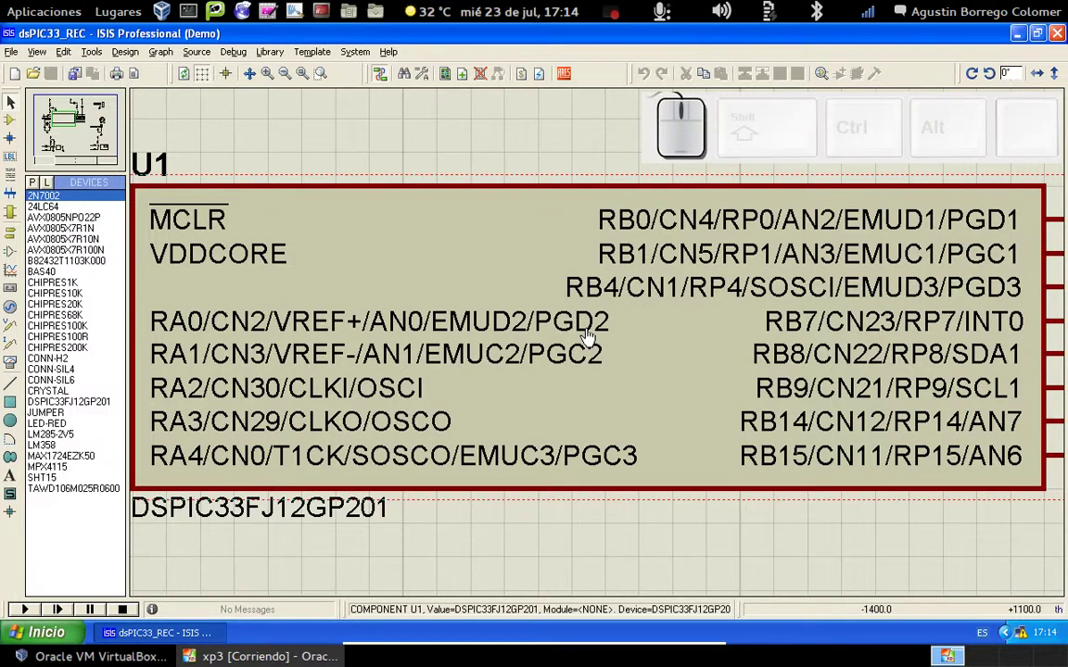
pyautogui.scroll(-3)
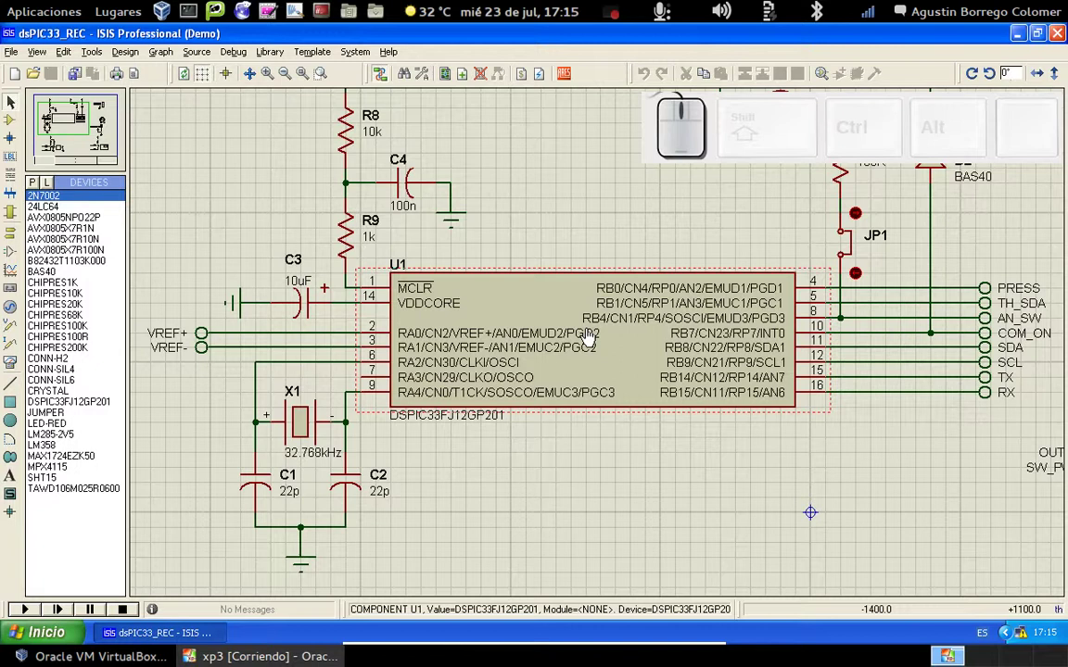
pyautogui.press('F6')
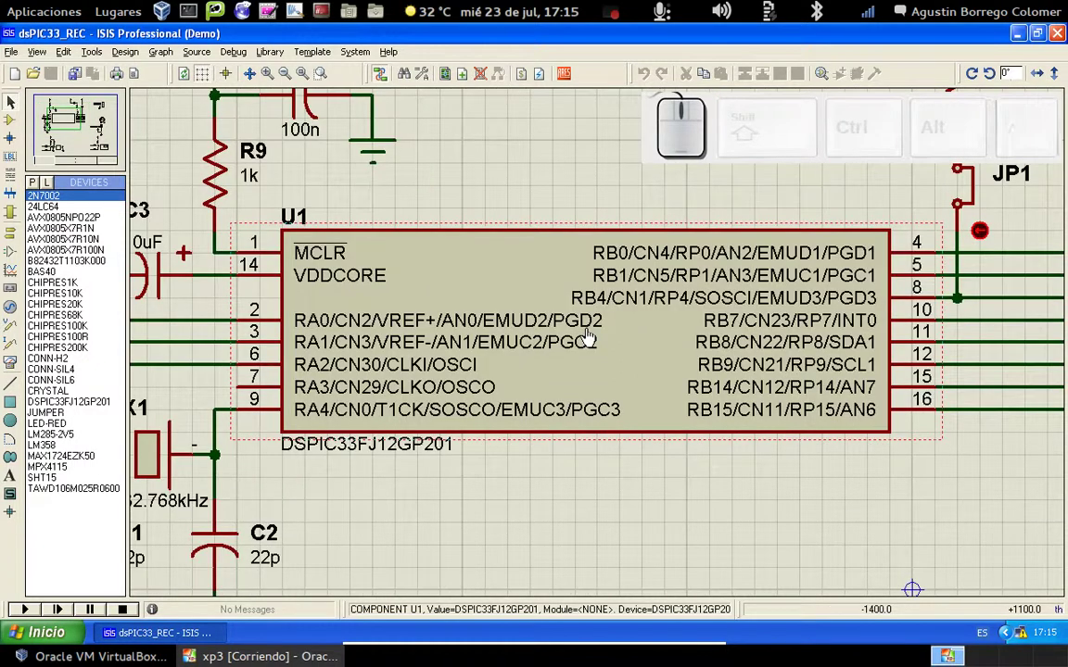
pyautogui.press('F6')
pyautogui.press('F7')
pyautogui.press('F7')
pyautogui.press('F7')
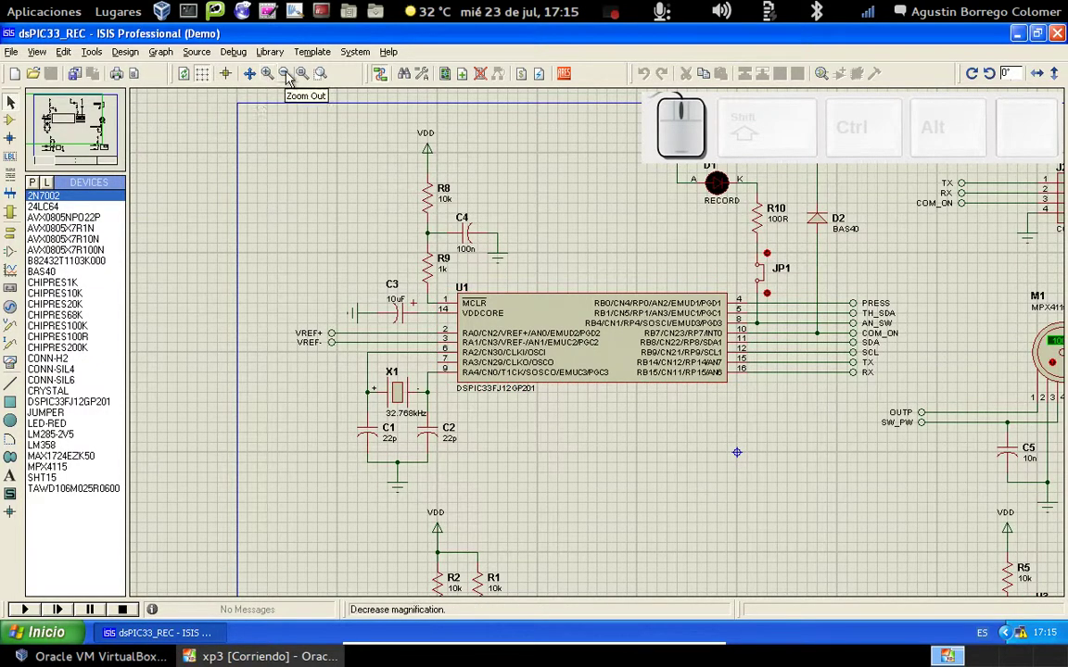
# Step: Magnify U1's pin labels with Zoom In, then Zoom Out until the whole recorder circuit shows
pyautogui.click(271, 81)
pyautogui.click(271, 81)
pyautogui.click(272, 81)
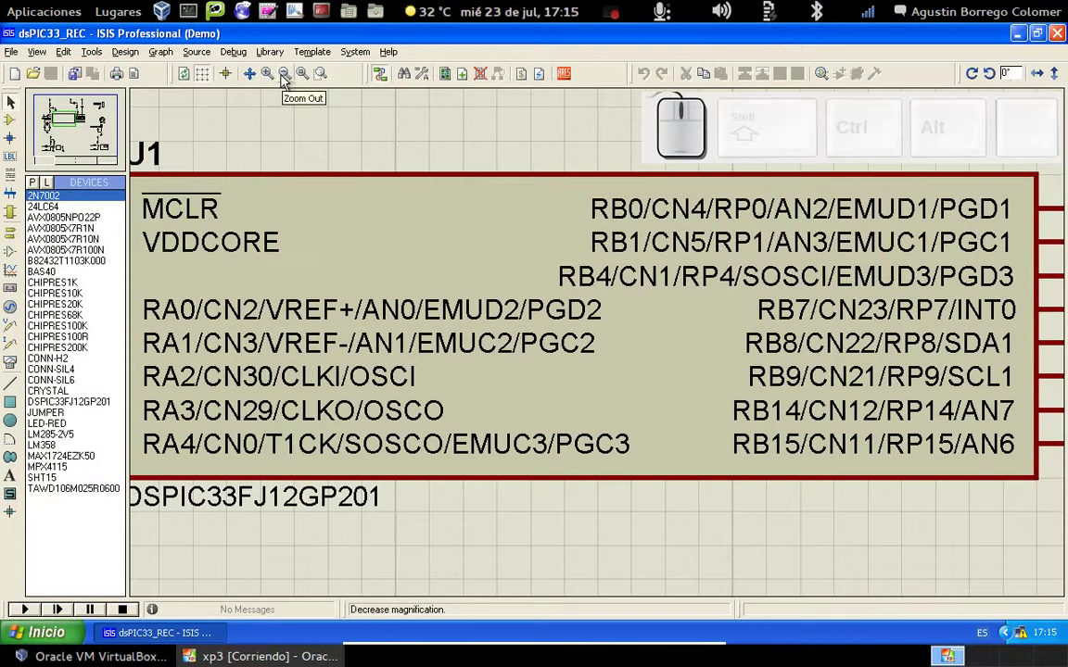
pyautogui.click(285, 82)
pyautogui.click(286, 83)
pyautogui.click(286, 83)
pyautogui.click(285, 83)
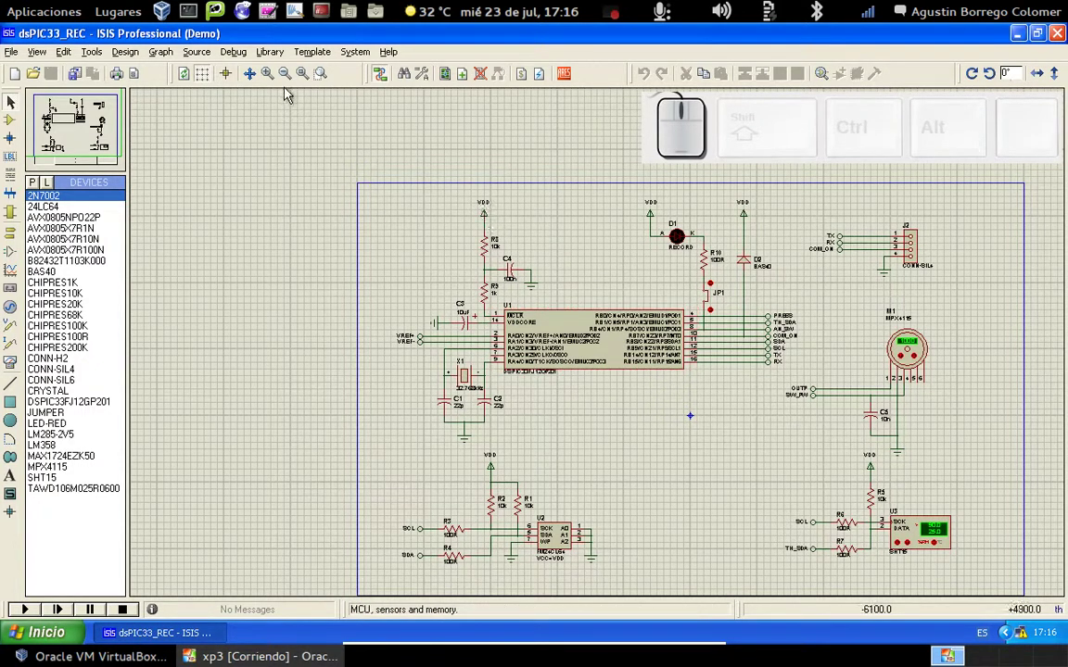
# Step: Zoom toward U1 twice, then show the entire sheet with its title block using F8
pyautogui.click(273, 79)
pyautogui.click(272, 79)
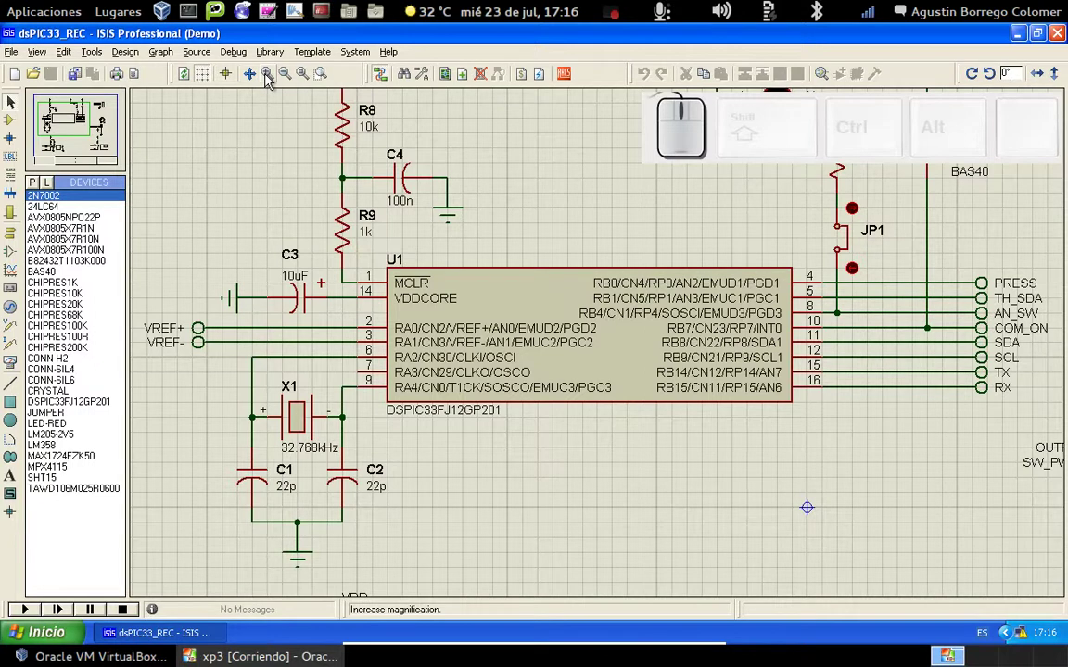
pyautogui.press('F8')
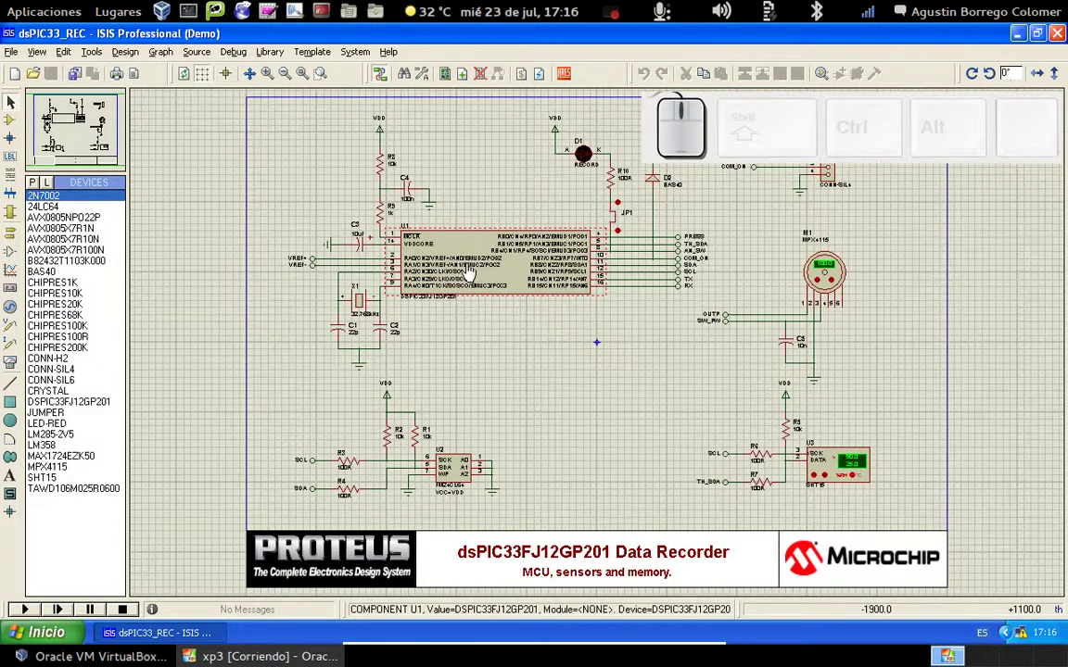
# Step: Zoom in on U1, then out two steps to show its crystal, reset network and PRESS, SDA, TX lines
pyautogui.press('F6')
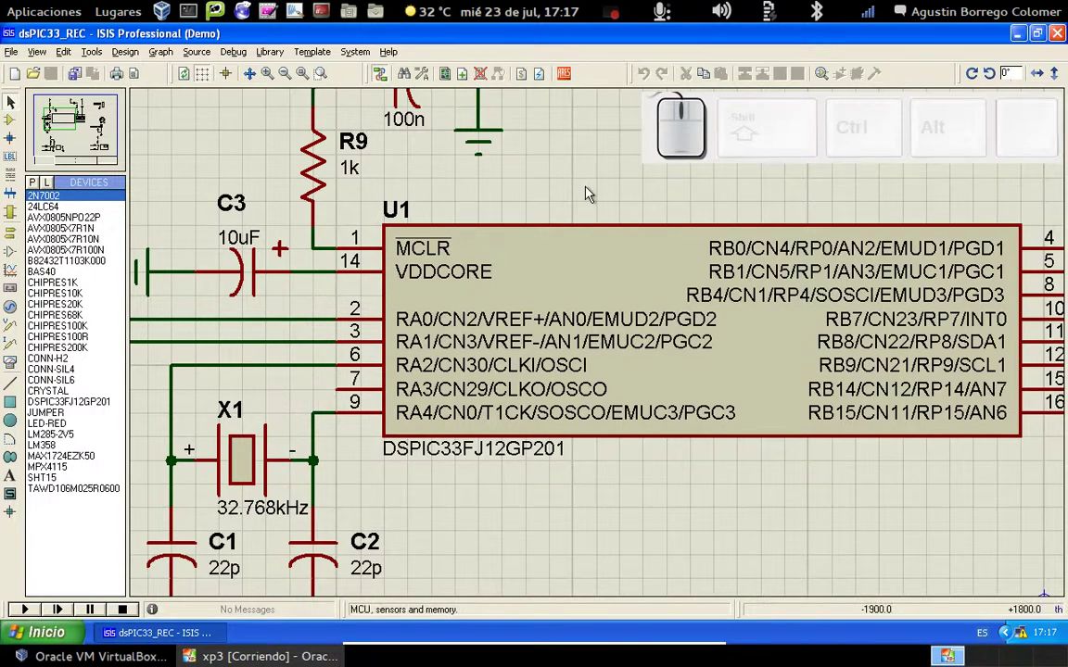
pyautogui.press('F7')
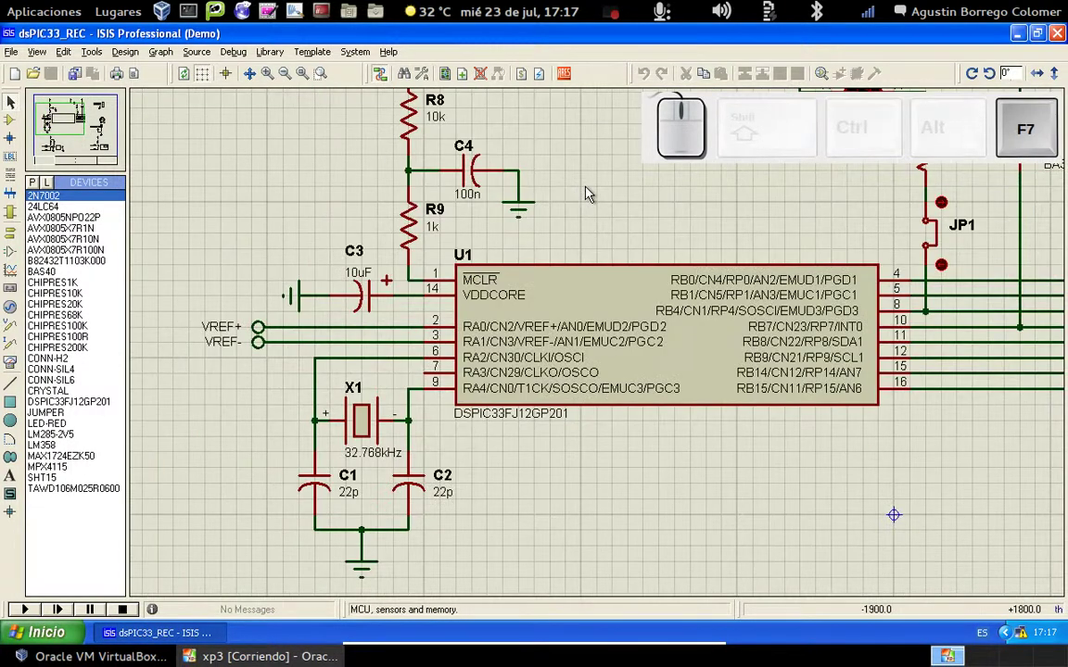
pyautogui.press('F7')
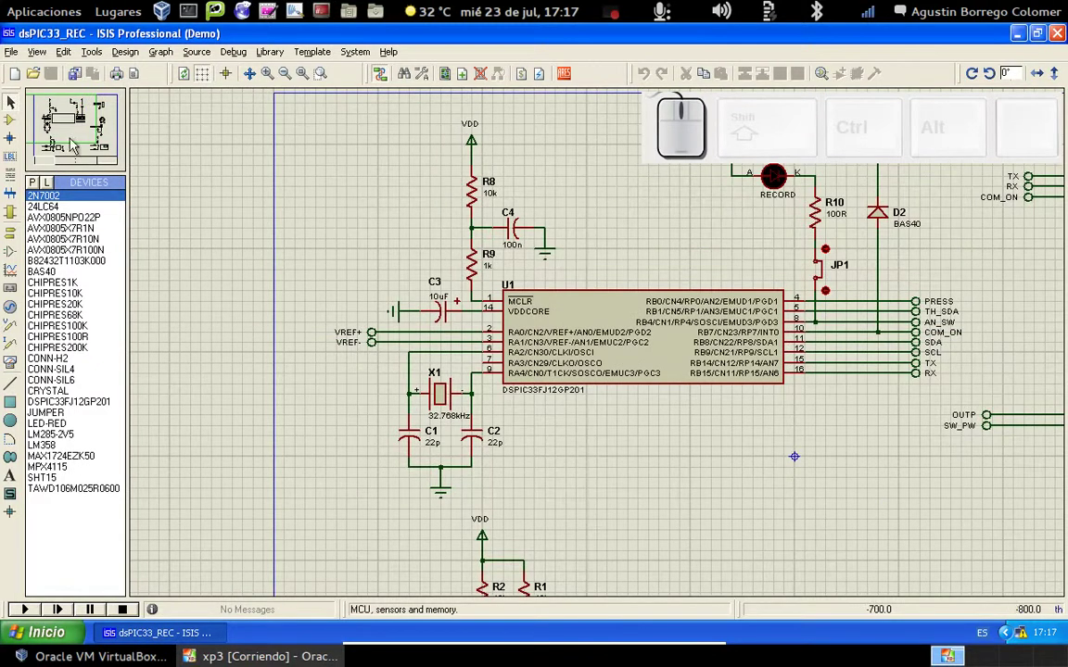
# Step: Pan toward sensor M1, then zoom-area onto U1 and the 32.768kHz crystal X1 with 22p capacitors C1, C2
pyautogui.moveTo(76, 136); pyautogui.dragTo(838, 567)
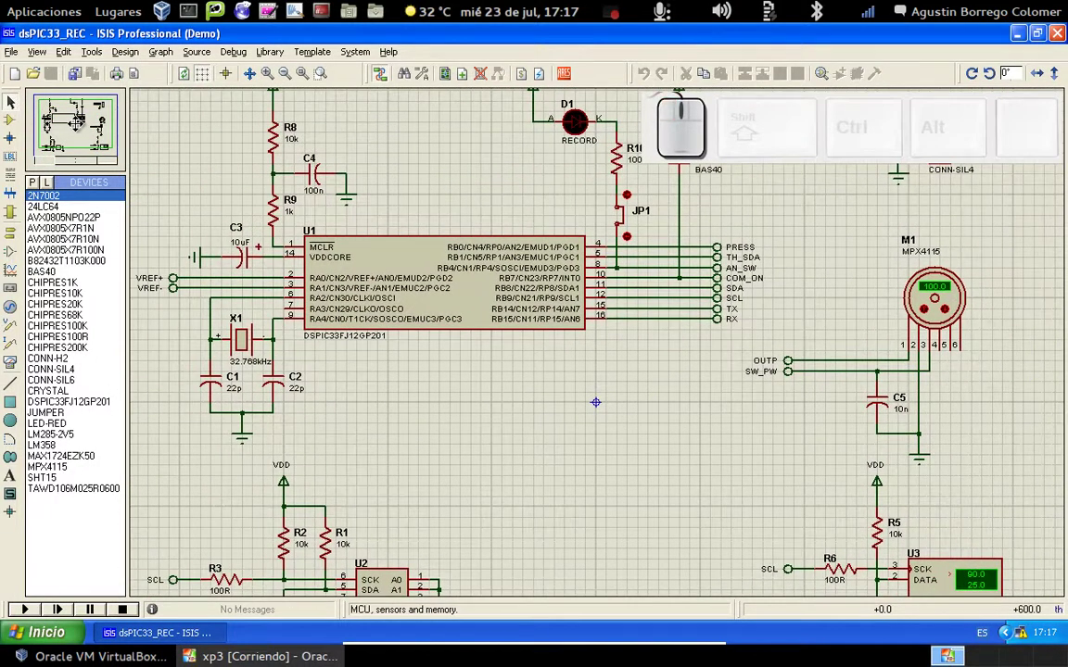
pyautogui.click(83, 131)
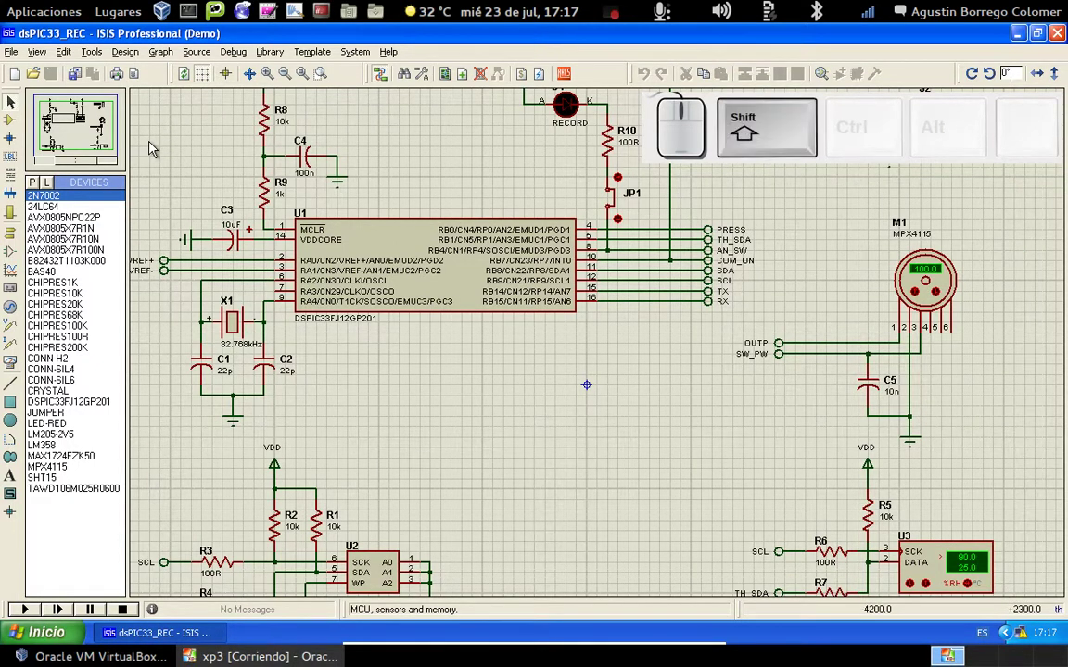
pyautogui.moveTo(155, 148); pyautogui.dragTo(651, 446)
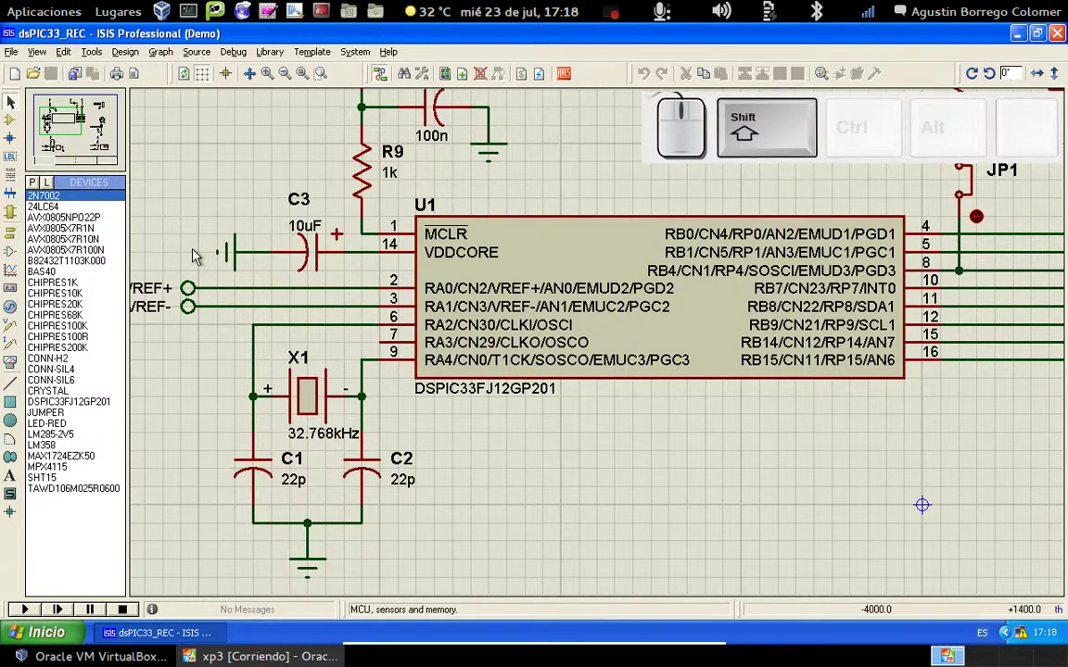
pyautogui.moveTo(200, 255); pyautogui.dragTo(470, 511)
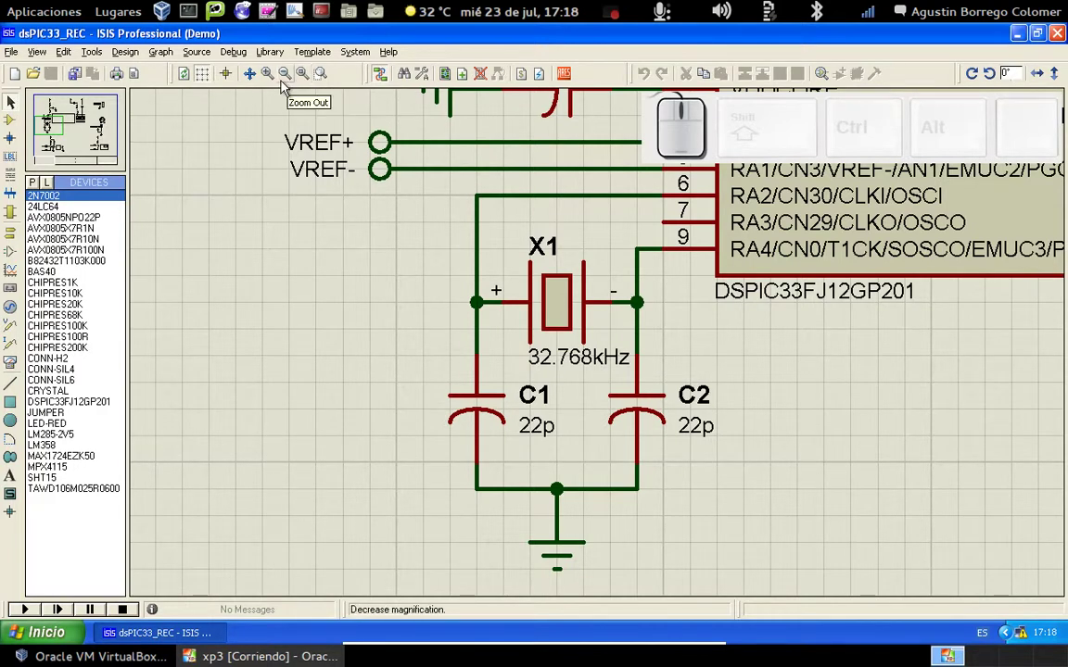
# Step: Show the whole sheet, then take the VirtualBox machine out of full-screen with the host key
pyautogui.click(309, 83)
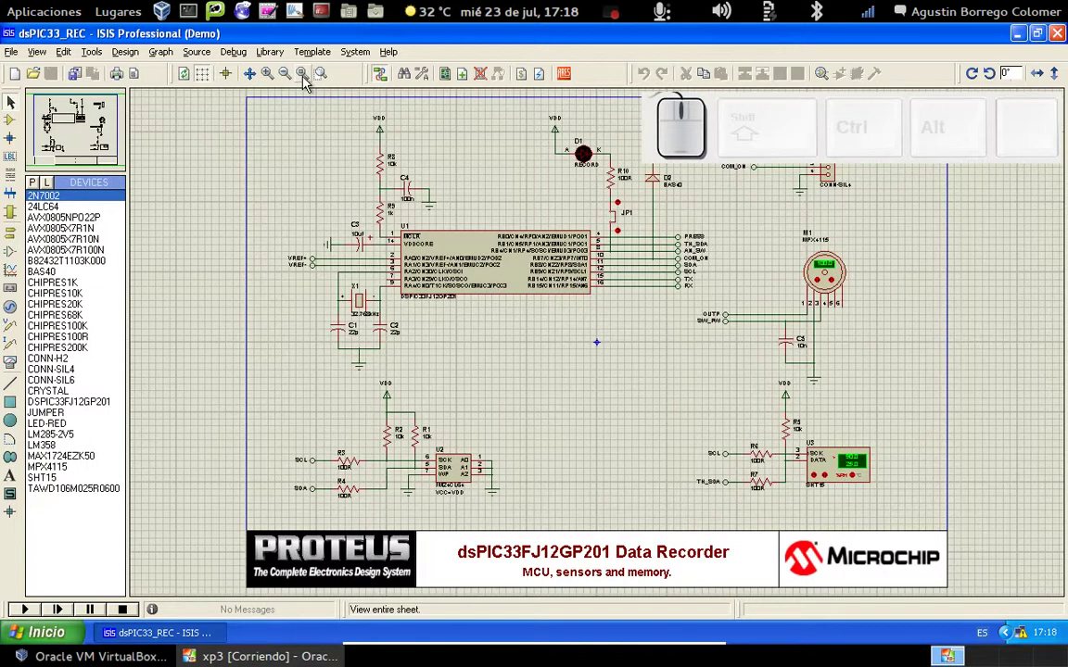
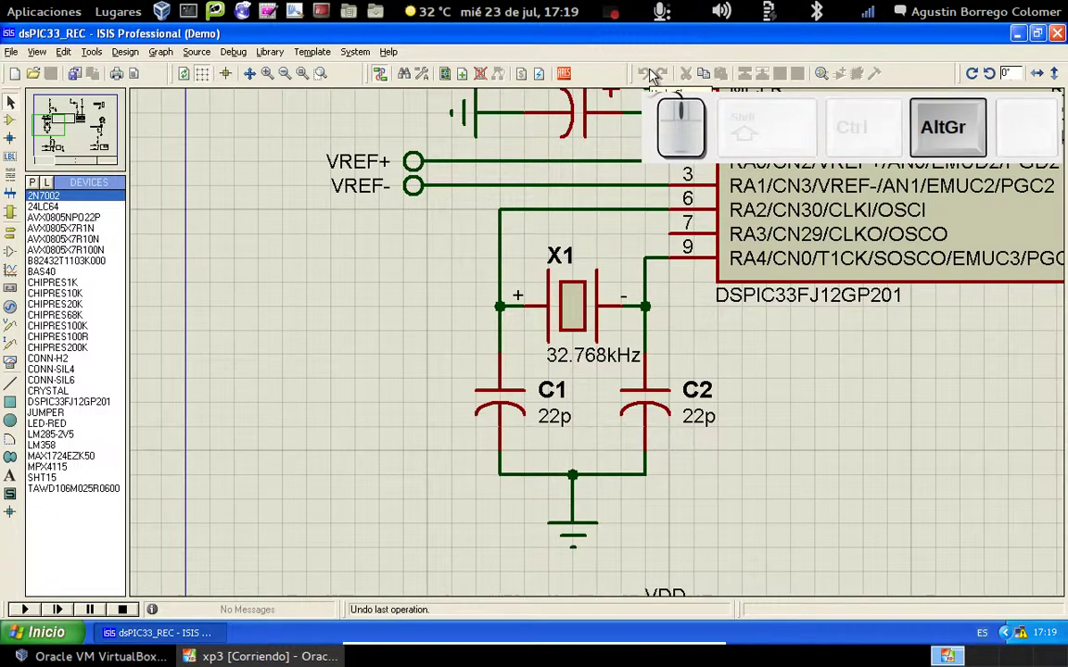
pyautogui.press('alt+l')
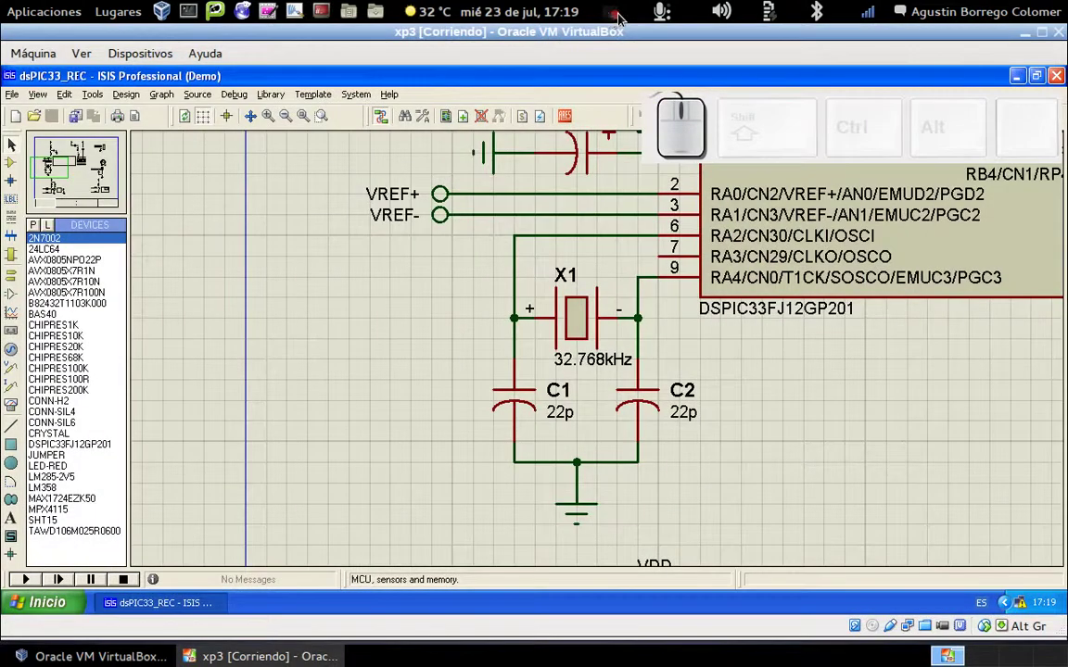